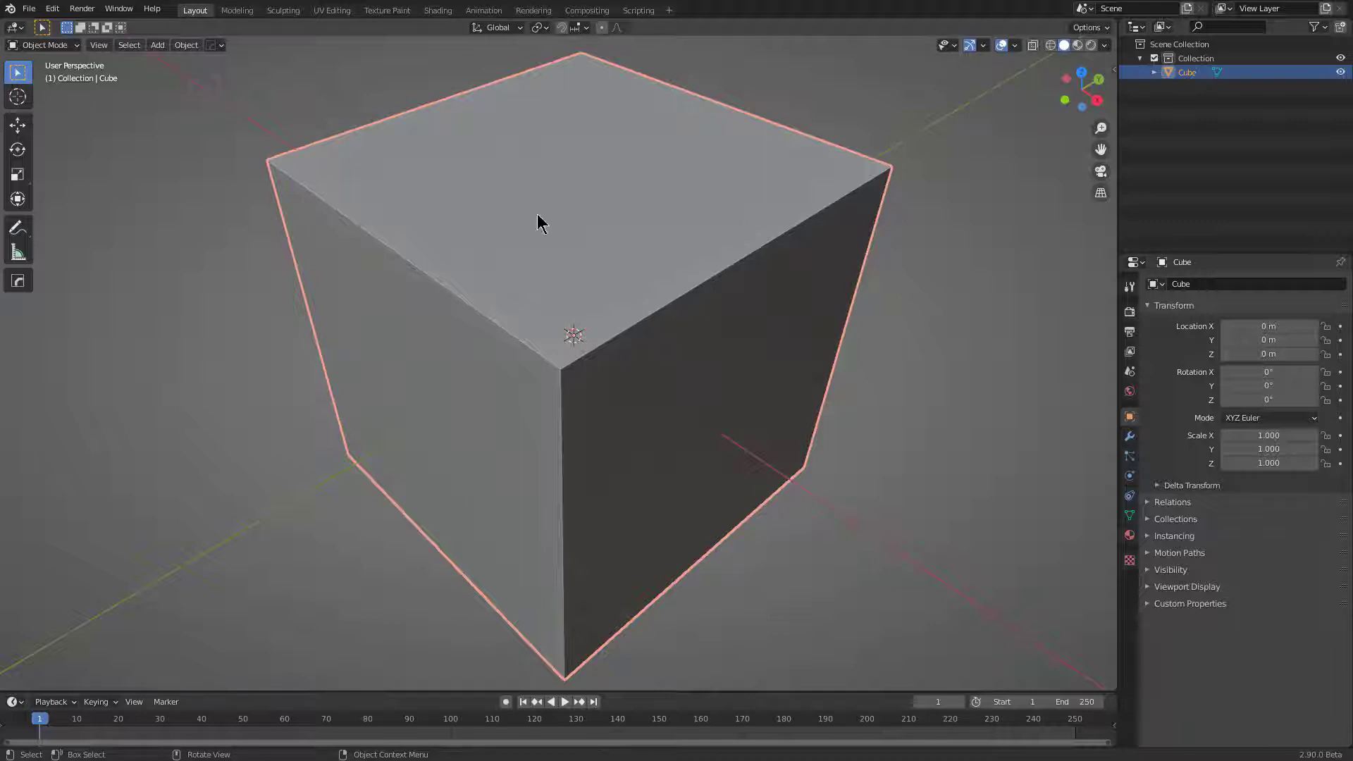
Duplicate the cube, place the copy overlapping the original, and select both cubes.
{"action": "scroll", "scroll_direction": "down", "scroll_amount": 3}
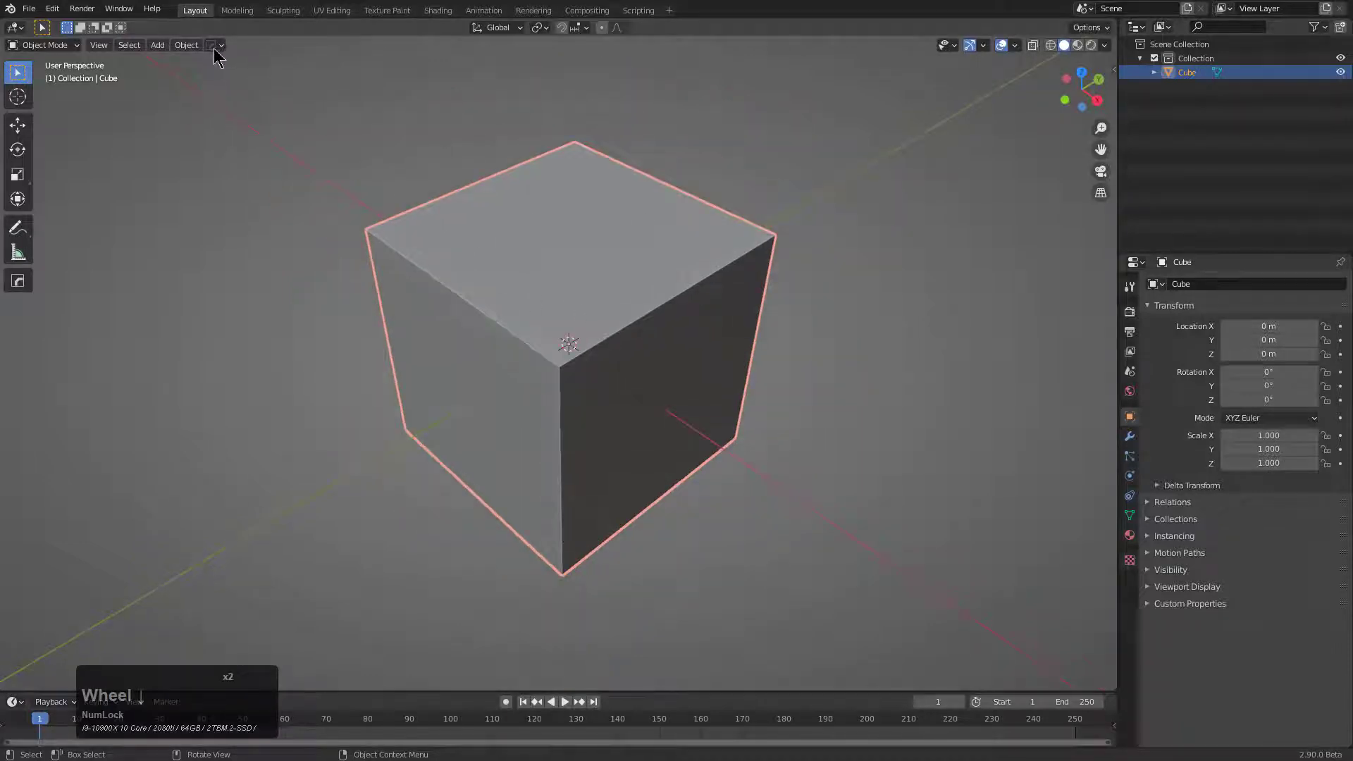
{"action": "middle_click", "coordinate": [576, 366]}
{"action": "scroll", "scroll_direction": "down", "scroll_amount": 3}
{"action": "key", "text": "d"}
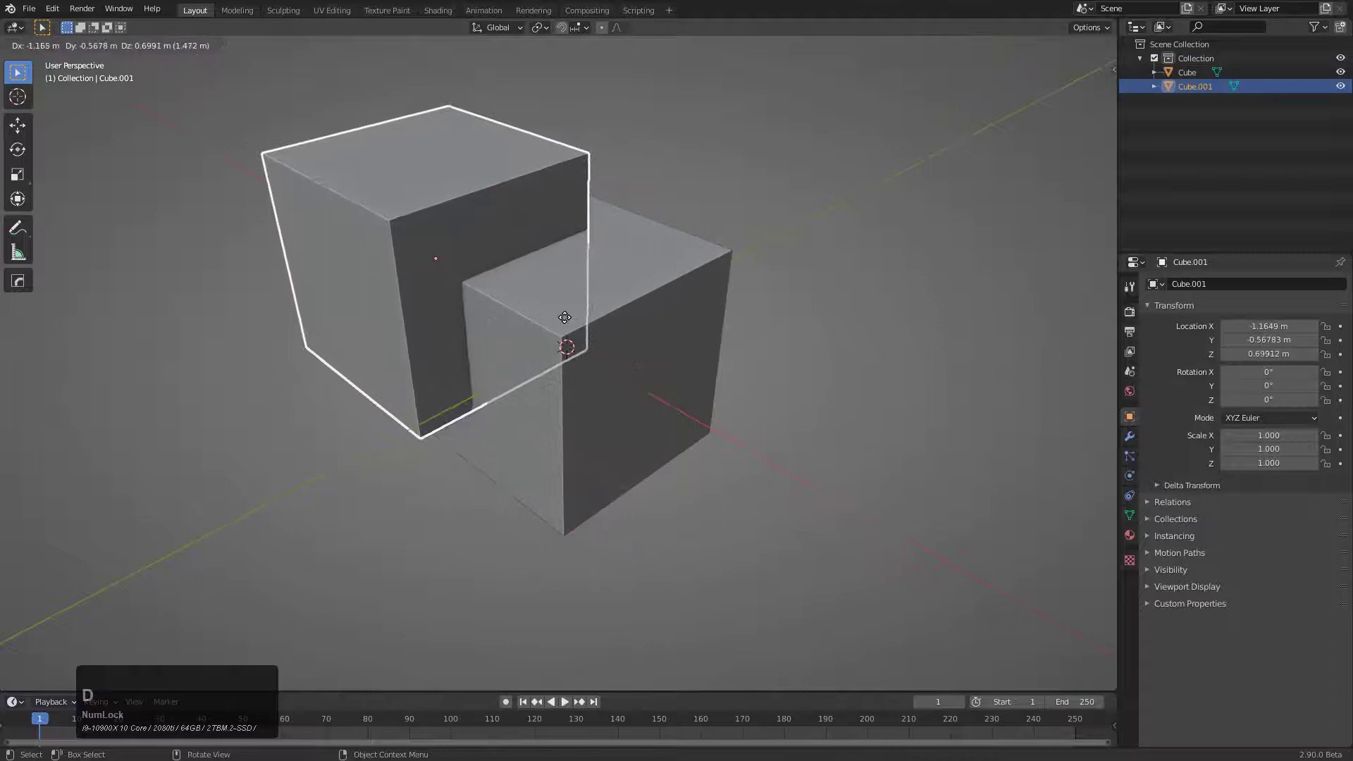
{"action": "left_click", "coordinate": [569, 327]}
{"action": "left_click", "coordinate": [652, 260]}
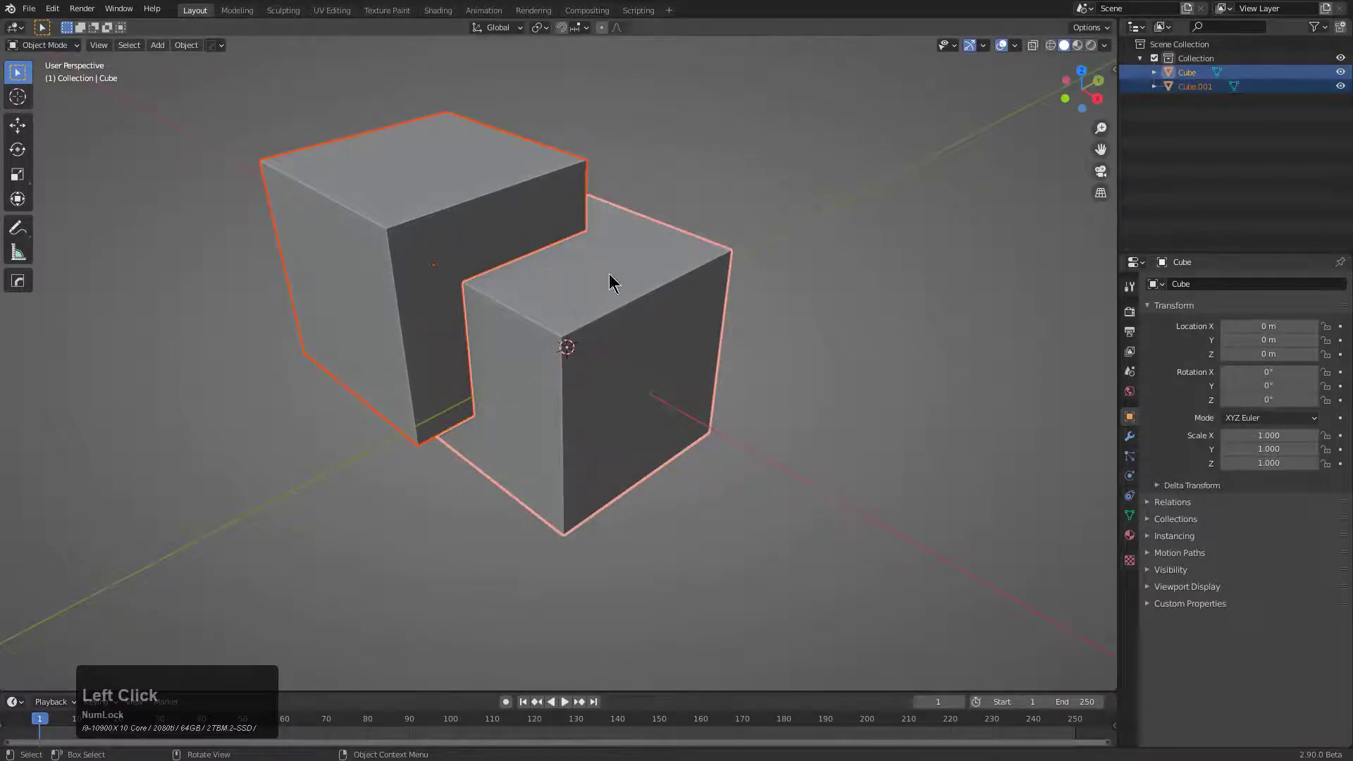
Apply a HardOps Difference so Cube.001 cuts a notch from the cube as a wireframe cutter.
{"action": "key", "text": "q"}
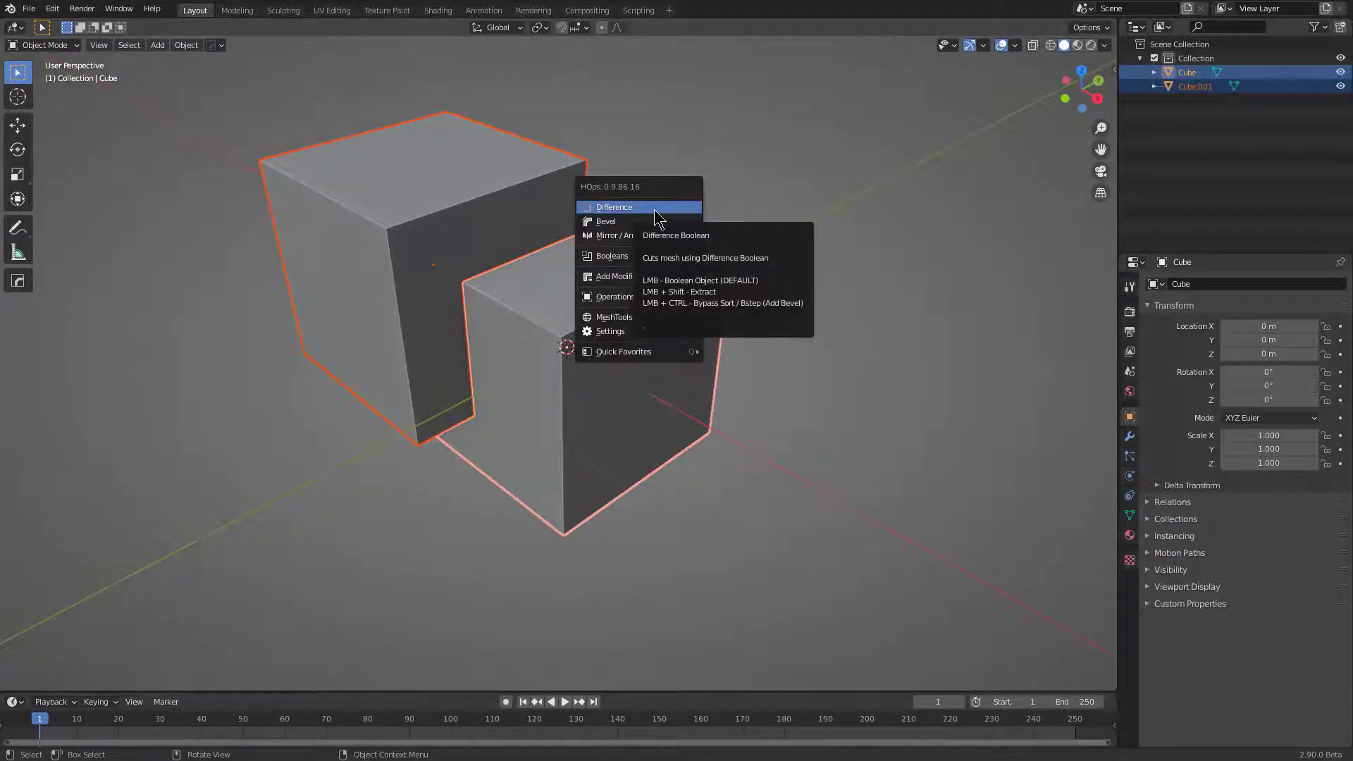
{"action": "left_click", "coordinate": [661, 214]}
{"action": "middle_click", "coordinate": [620, 288]}
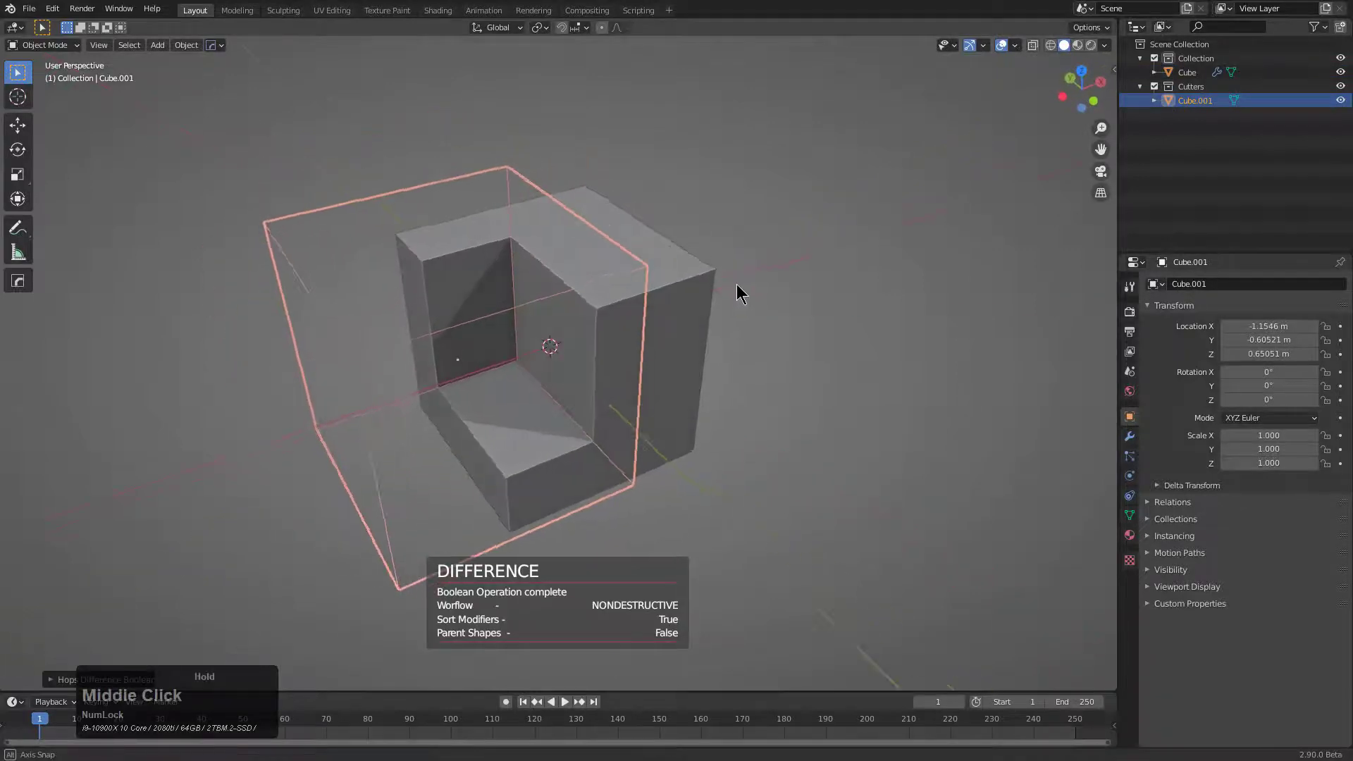
{"action": "scroll", "scroll_direction": "up", "scroll_amount": 3}
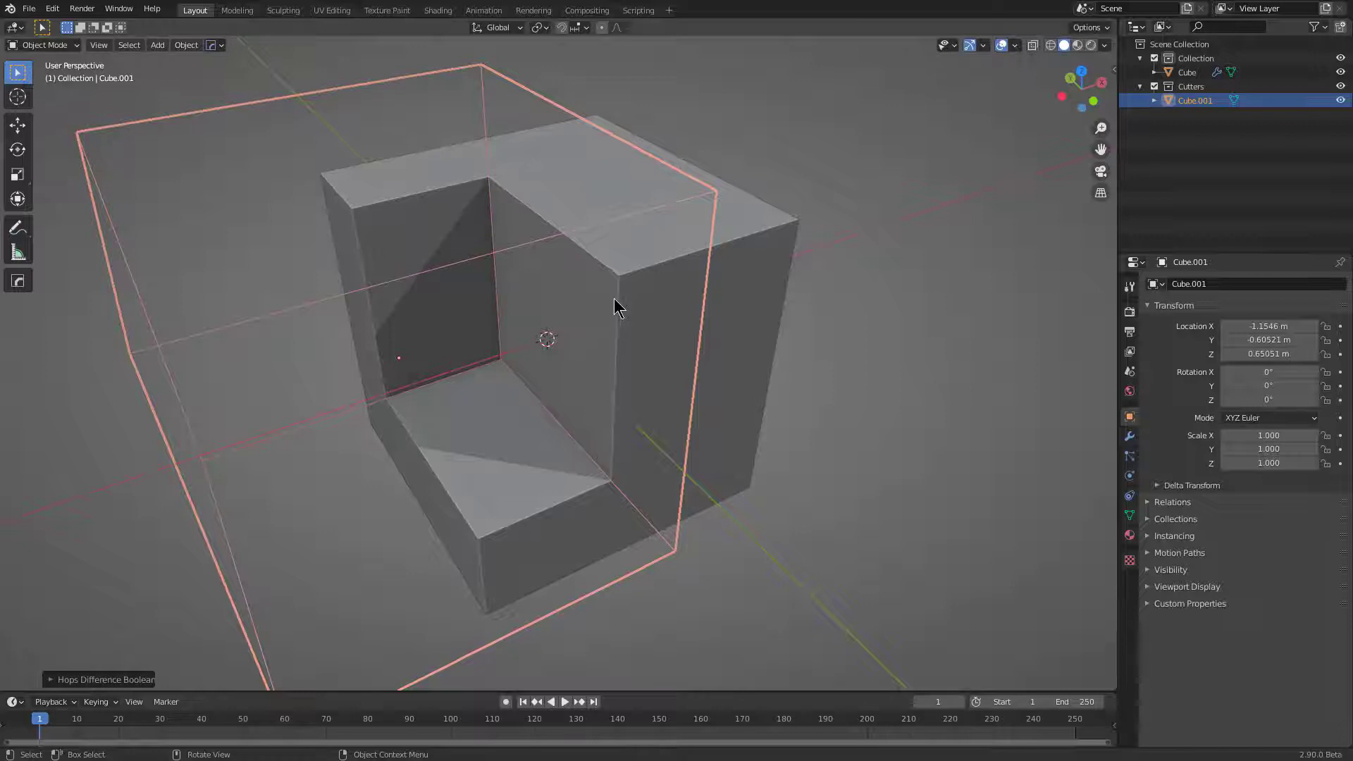
Add a HardOps bevel to the cutter box and adjust its width so the cut gets rounded grooves.
{"action": "key", "text": "q"}
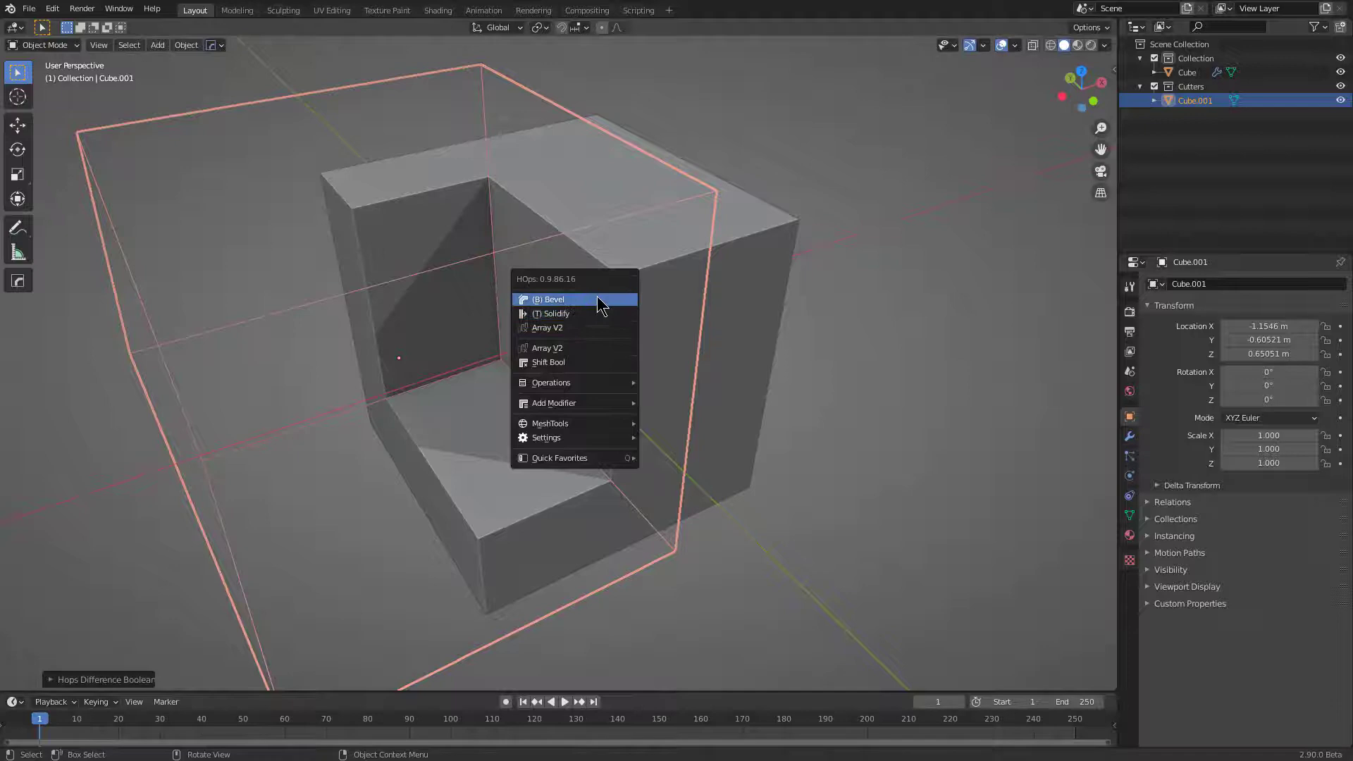
{"action": "left_click", "coordinate": [607, 301]}
{"action": "scroll", "scroll_direction": "up", "scroll_amount": 3}
{"action": "left_click", "coordinate": [423, 275]}
{"action": "key", "text": "q"}
{"action": "left_click", "coordinate": [575, 309]}
{"action": "left_click", "coordinate": [614, 317]}
{"action": "key", "text": "q"}
{"action": "left_click", "coordinate": [457, 356]}
{"action": "left_click", "coordinate": [789, 311]}
Hide the Cube.001 cutter, inspect the notched cube from several angles, and select the main cube.
{"action": "middle_click", "coordinate": [721, 332]}
{"action": "key", "text": "h"}
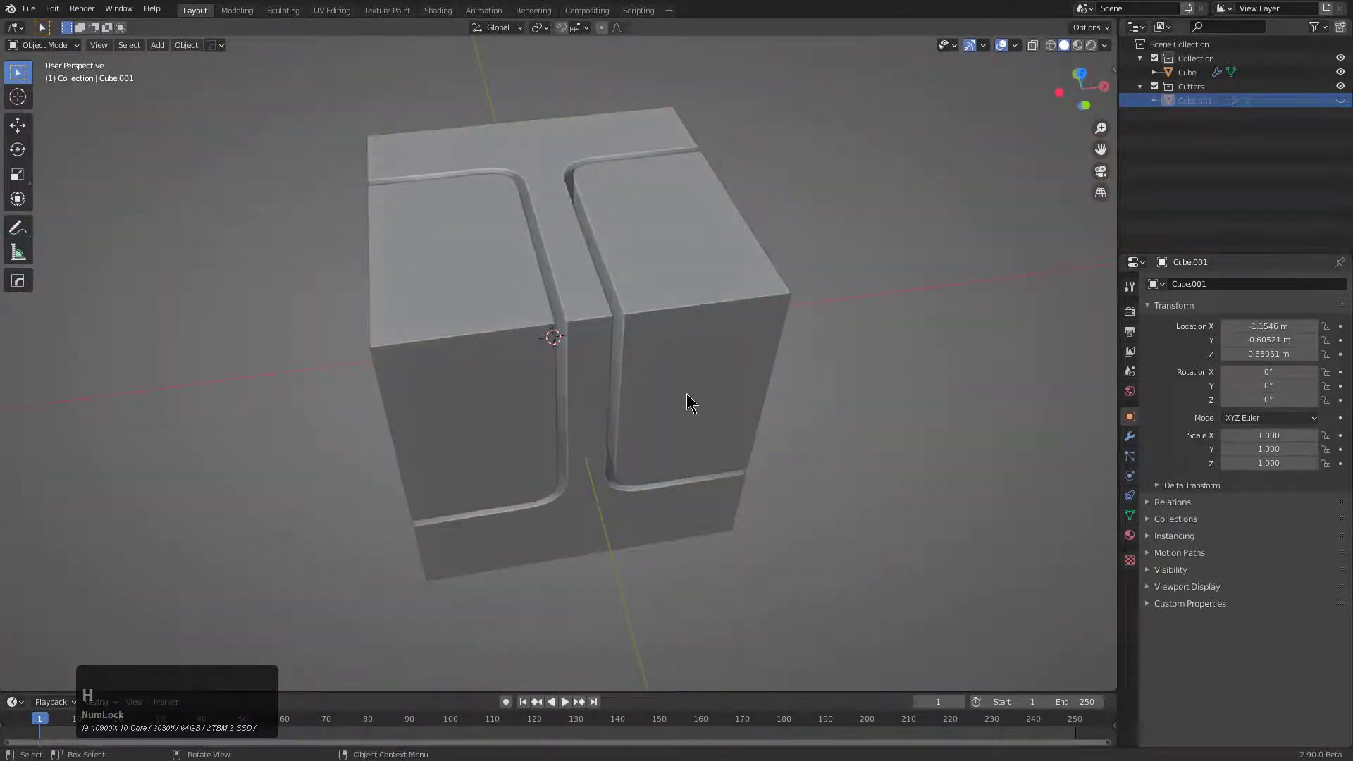
{"action": "middle_click", "coordinate": [581, 371]}
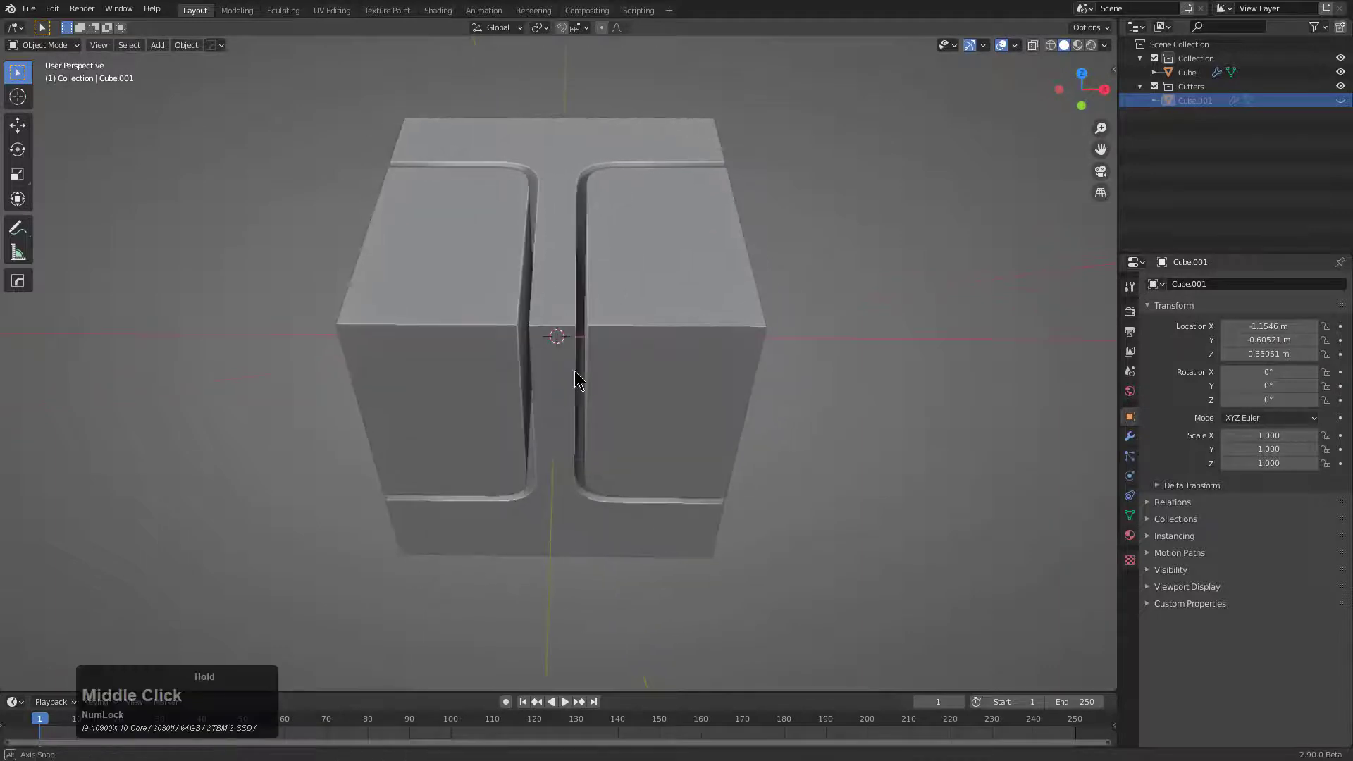
{"action": "scroll", "scroll_direction": "up", "scroll_amount": 3}
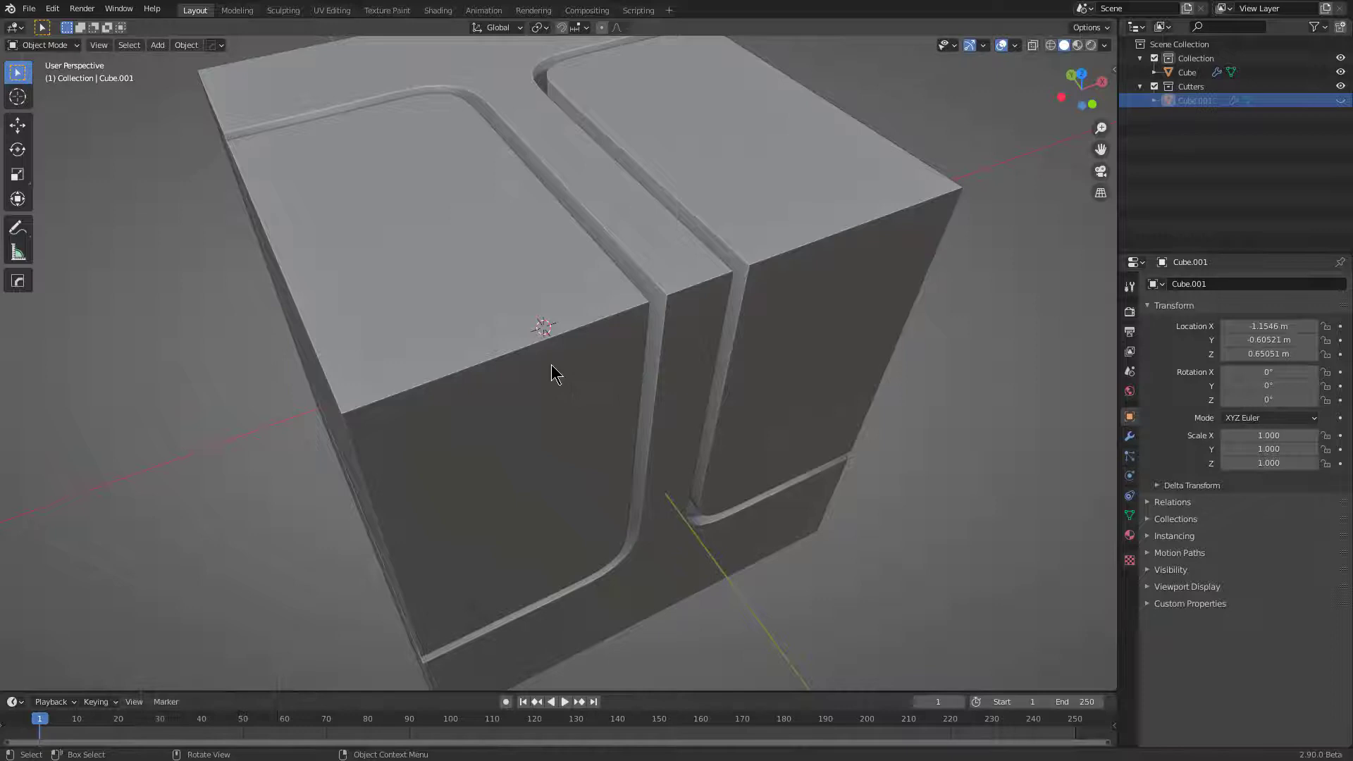
{"action": "middle_click", "coordinate": [555, 367]}
{"action": "scroll", "scroll_direction": "down", "scroll_amount": 3}
{"action": "left_click", "coordinate": [551, 363]}
{"action": "key", "text": "q"}
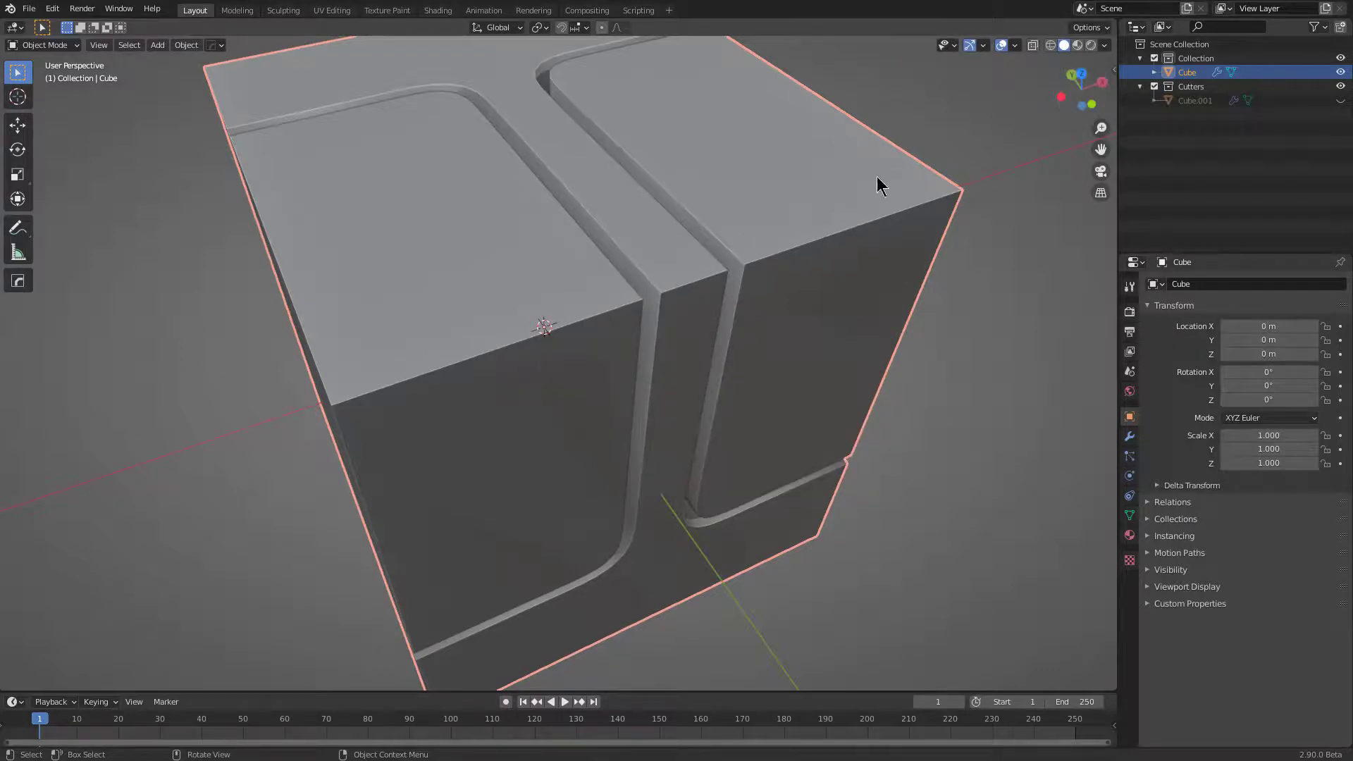
Apply HardOps bevel operations to the cube from the Q menu and inspect the result.
{"action": "scroll", "scroll_direction": "down", "scroll_amount": 3}
{"action": "scroll", "scroll_direction": "up", "scroll_amount": 3}
{"action": "middle_click", "coordinate": [724, 302]}
{"action": "key", "text": "q"}
{"action": "left_click", "coordinate": [689, 283]}
{"action": "key", "text": "1"}
{"action": "left_click", "coordinate": [669, 288]}
{"action": "key", "text": "q"}
{"action": "left_click", "coordinate": [647, 270]}
{"action": "middle_click", "coordinate": [642, 312]}
{"action": "scroll", "scroll_direction": "down", "scroll_amount": 3}
Bevel the whole cube with a 0.022 width and weighted normals for soft rounded edges.
{"action": "key", "text": "q"}
{"action": "left_click", "coordinate": [468, 260]}
{"action": "key", "text": "x"}
{"action": "left_click", "coordinate": [455, 235]}
{"action": "key", "text": "alt+w"}
{"action": "left_click", "coordinate": [433, 250]}
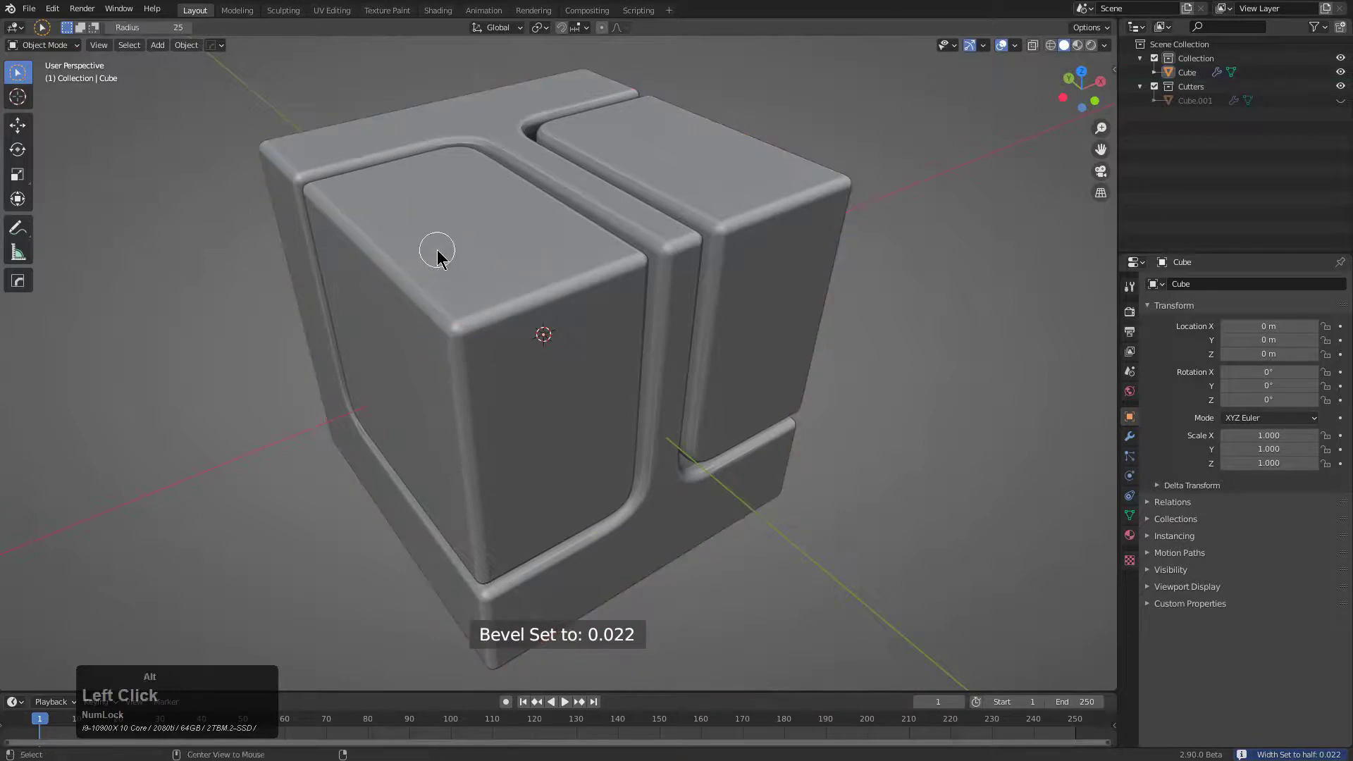
{"action": "left_click", "coordinate": [32, 282]}
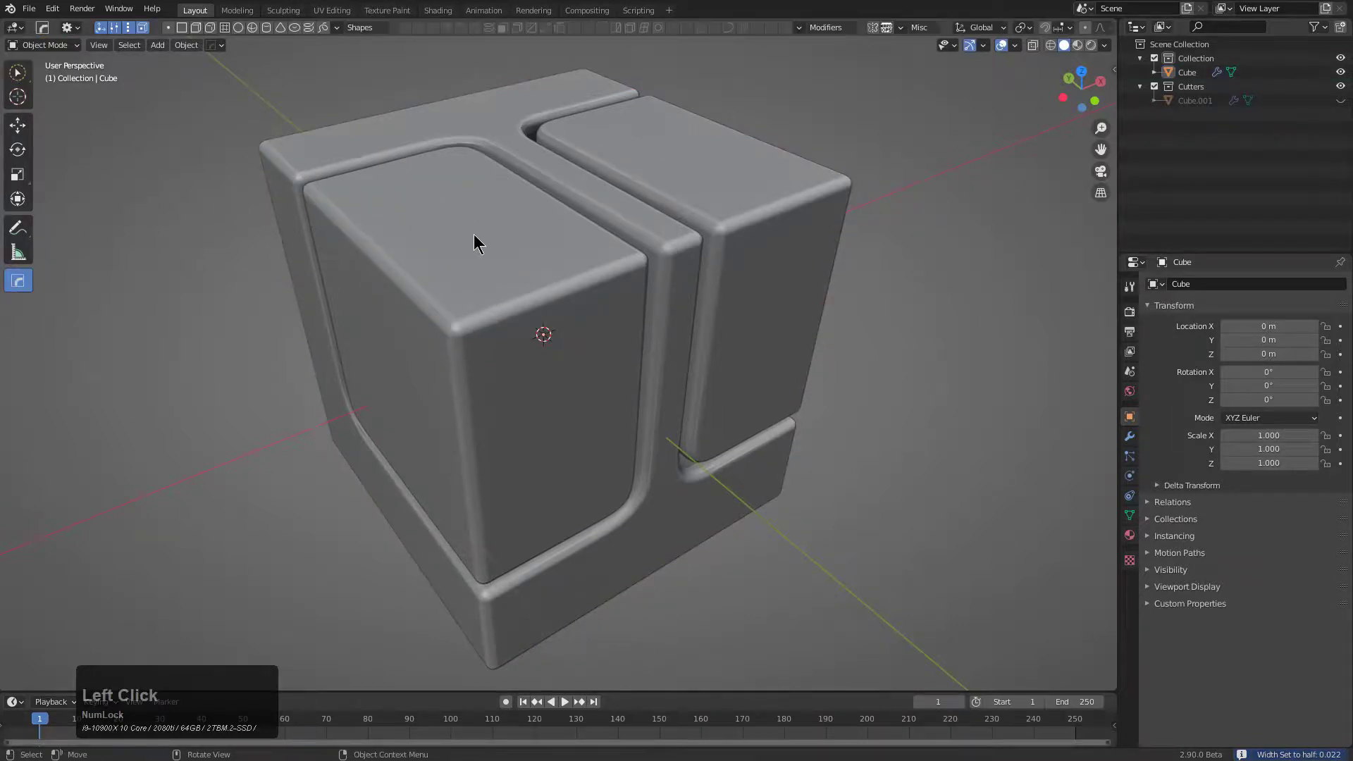
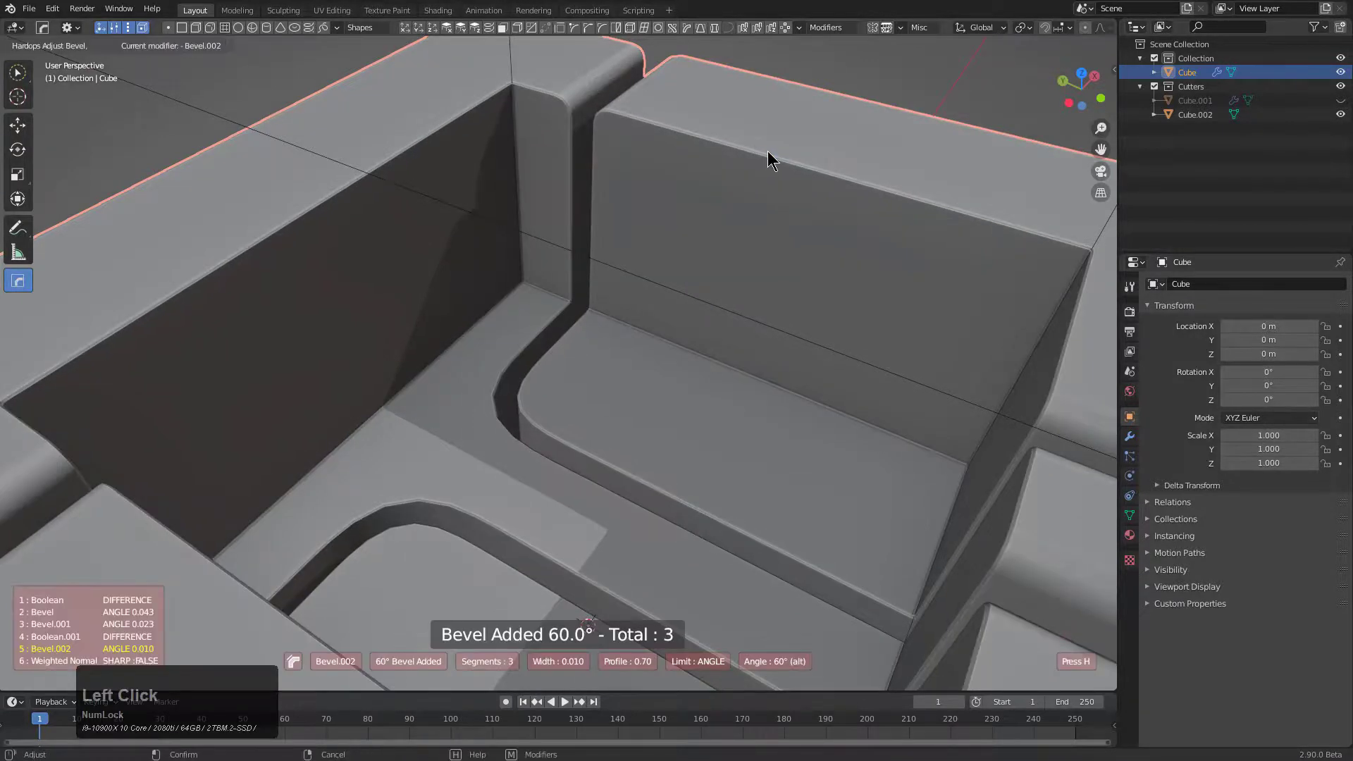
Confirm the added angle bevel on the cube and select the second cutter box Cube.002.
{"action": "key", "text": "1"}
{"action": "left_click", "coordinate": [769, 152]}
{"action": "scroll", "scroll_direction": "down", "scroll_amount": 3}
{"action": "middle_click", "coordinate": [756, 267]}
{"action": "left_click", "coordinate": [709, 195]}
Shrink Cube.002 and raise it above the cube so it carves a shallow recess in the top.
{"action": "key", "text": "g"}
{"action": "key", "text": "z"}
{"action": "left_click", "coordinate": [711, 80]}
{"action": "middle_click", "coordinate": [702, 233]}
{"action": "middle_click", "coordinate": [609, 301]}
{"action": "scroll", "scroll_direction": "down", "scroll_amount": 3}
{"action": "middle_click", "coordinate": [423, 288]}
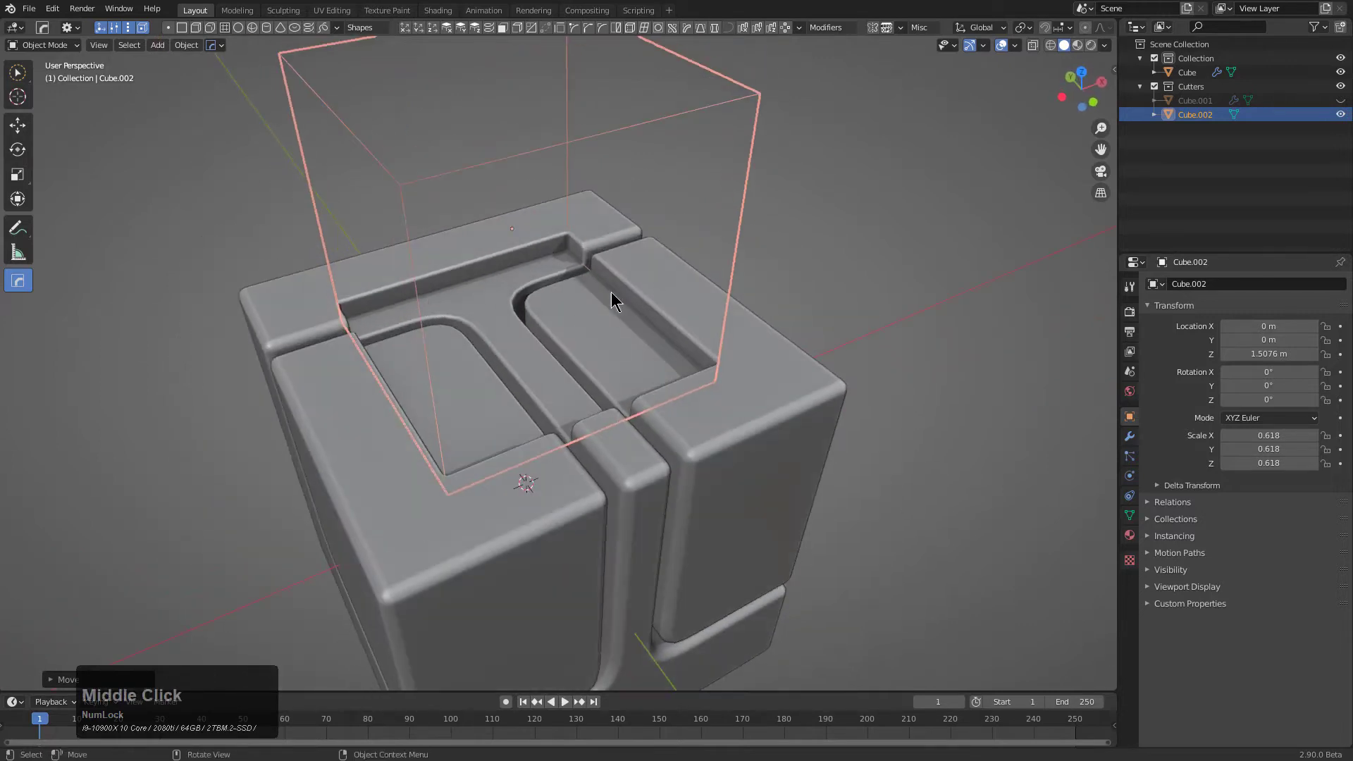